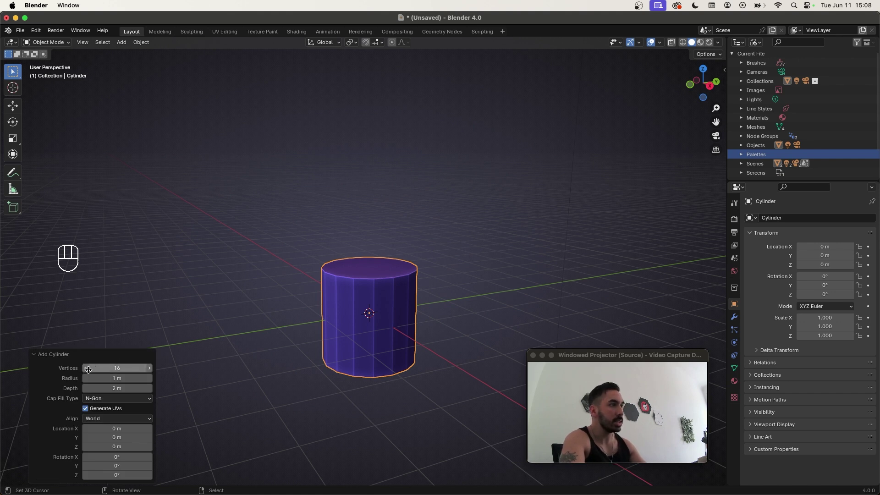
- Leave the new cylinder's creation settings at 16 vertices
{"action": "left_click", "coordinate": [59, 383]}
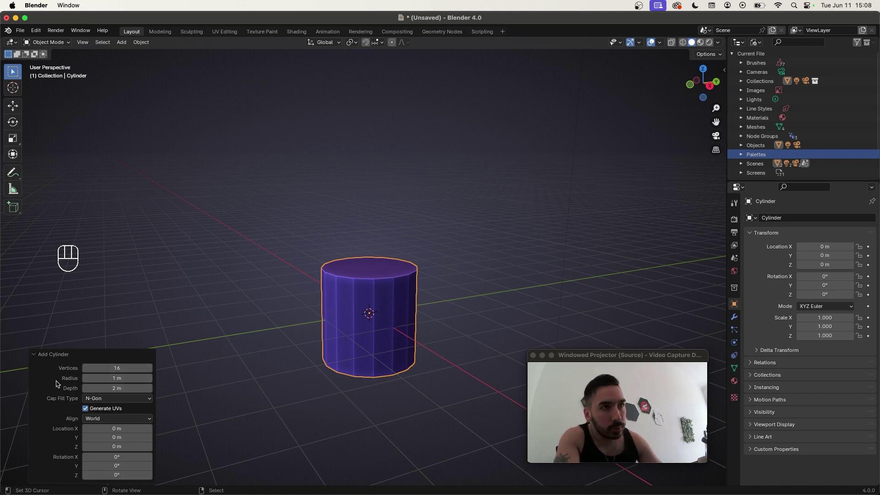
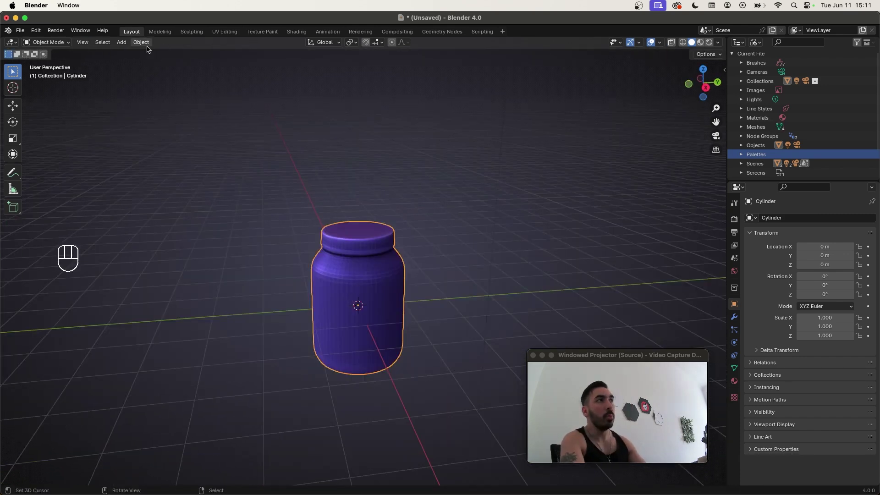
- Begin setting up the scene around the rounded jar
{"action": "left_click", "coordinate": [144, 46]}
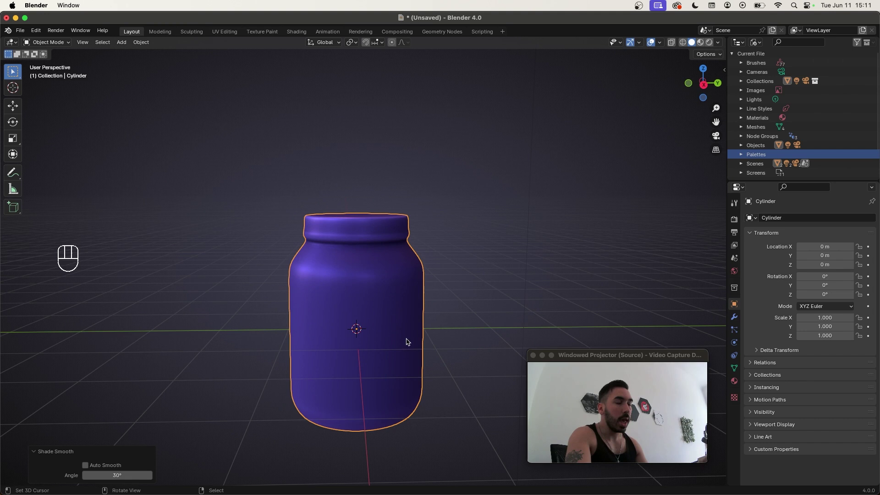
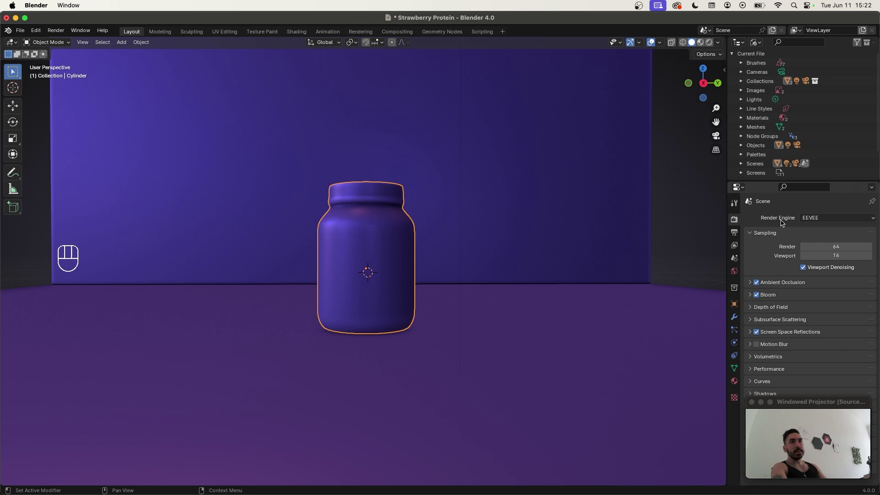
- Set the render engine to Cycles and show the jar scene in Rendered viewport shading
{"action": "left_click_drag", "start_coordinate": [776, 219], "coordinate": [808, 219]}
{"action": "left_click_drag", "start_coordinate": [817, 219], "coordinate": [801, 262]}
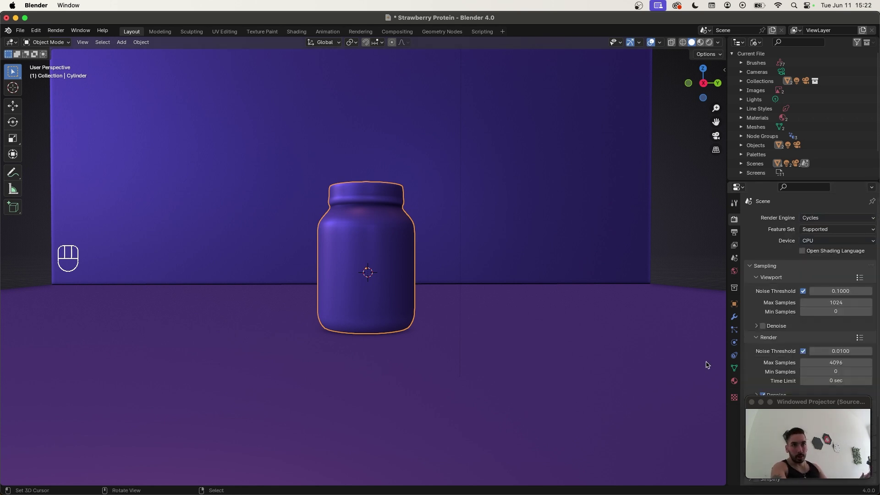
{"action": "left_click", "coordinate": [424, 185]}
{"action": "left_click", "coordinate": [426, 178]}
{"action": "key", "text": "x"}
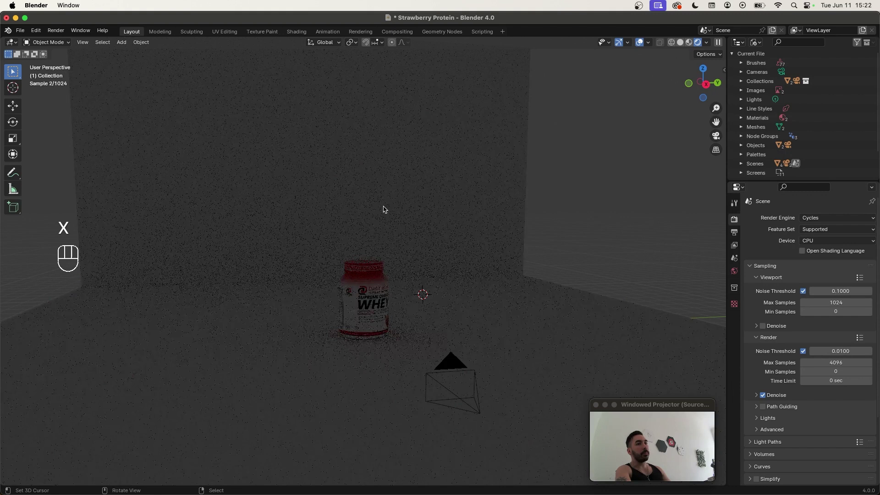
{"action": "key", "text": "super+z"}
{"action": "left_click", "coordinate": [378, 307]}
{"action": "left_click", "coordinate": [403, 334]}
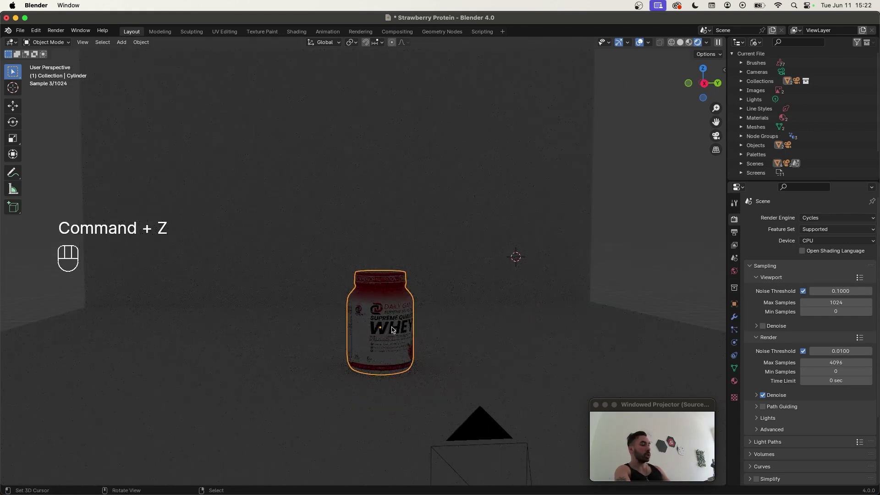
{"action": "key", "text": "shift+s"}
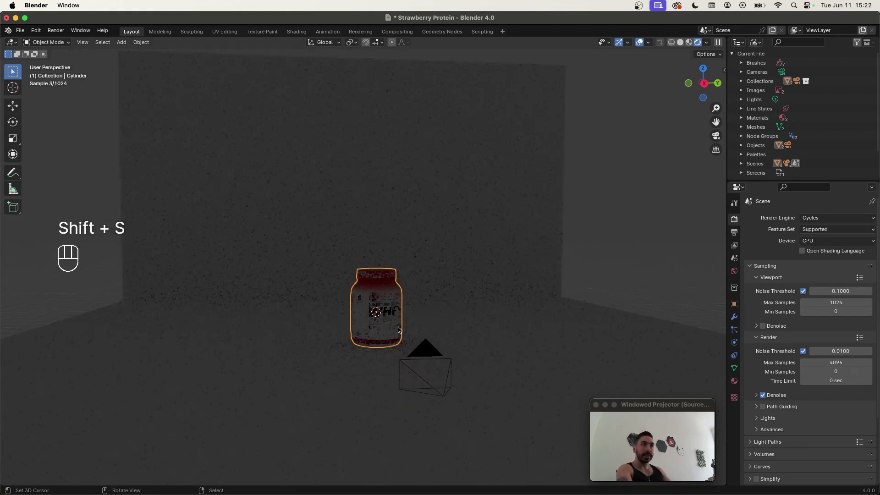
- Add an area light and raise it about 4.25 m above the jar at 275.1 W
{"action": "key", "text": "shift+a"}
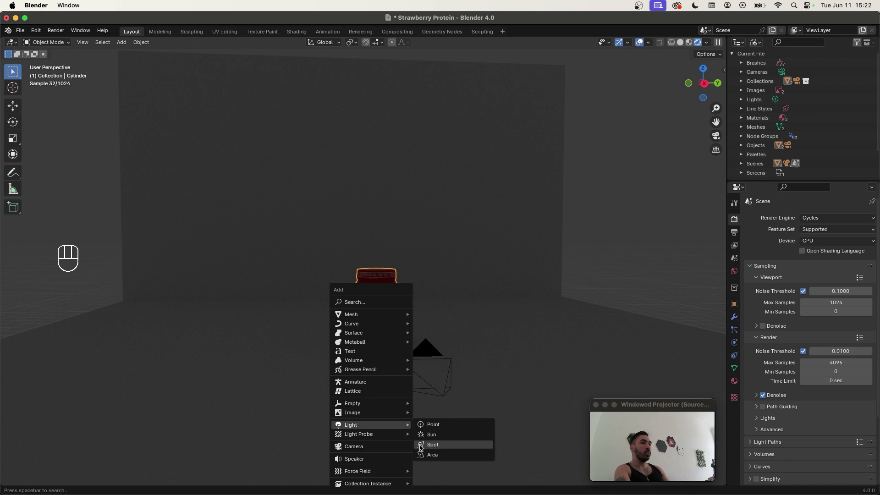
{"action": "key", "text": "g"}
{"action": "key", "text": "z"}
{"action": "left_click", "coordinate": [389, 268]}
{"action": "left_click_drag", "start_coordinate": [391, 218], "coordinate": [363, 221]}
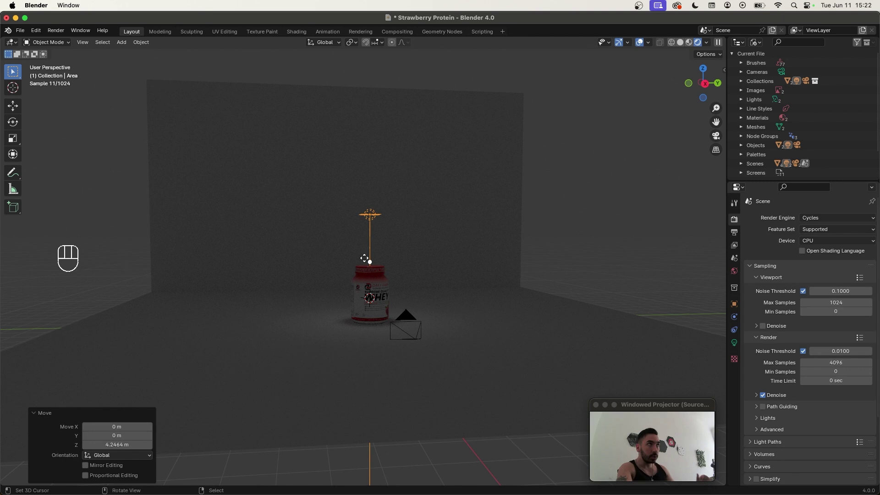
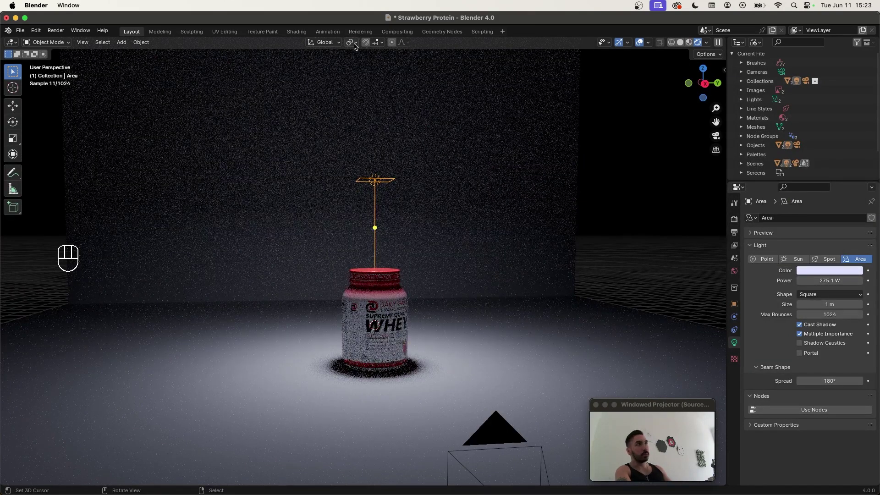
- Angle the area light toward the jar, slide it outward, scale it ~1.64× and set 1555 W
{"action": "left_click_drag", "start_coordinate": [359, 47], "coordinate": [370, 79]}
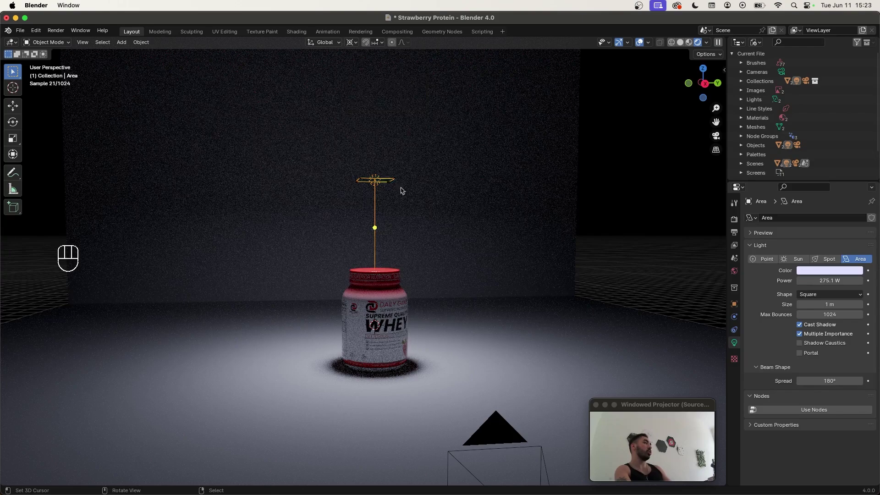
{"action": "key", "text": "r"}
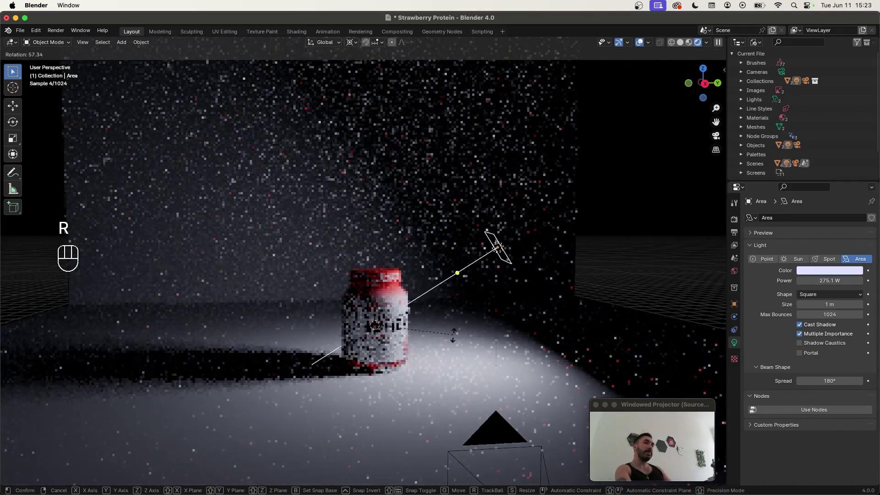
{"action": "key", "text": "z"}
{"action": "key", "text": "z"}
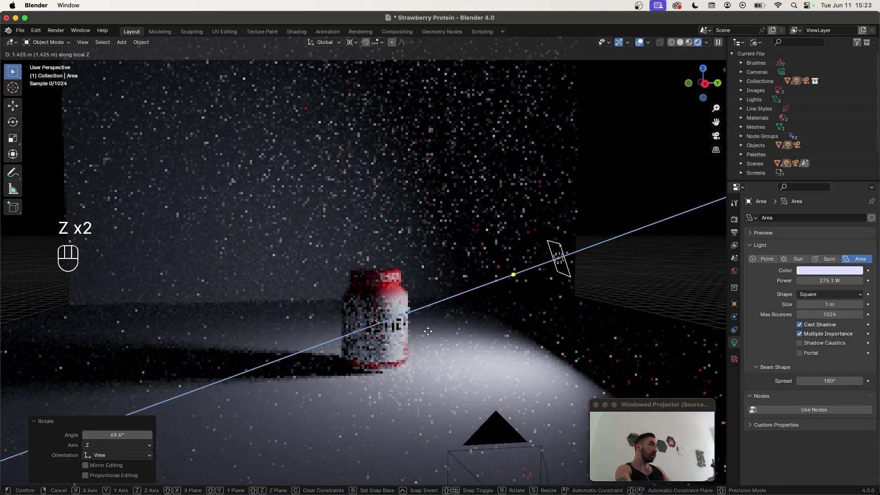
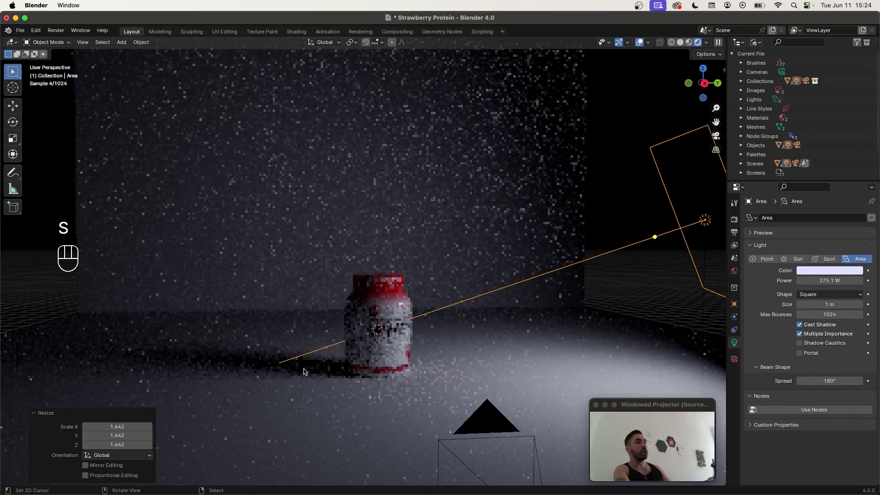
{"action": "left_click", "coordinate": [588, 199]}
{"action": "left_click", "coordinate": [283, 205]}
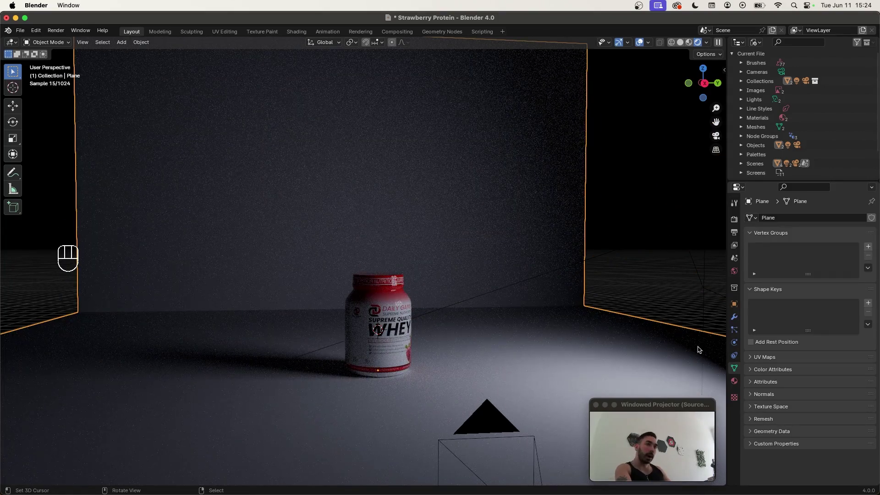
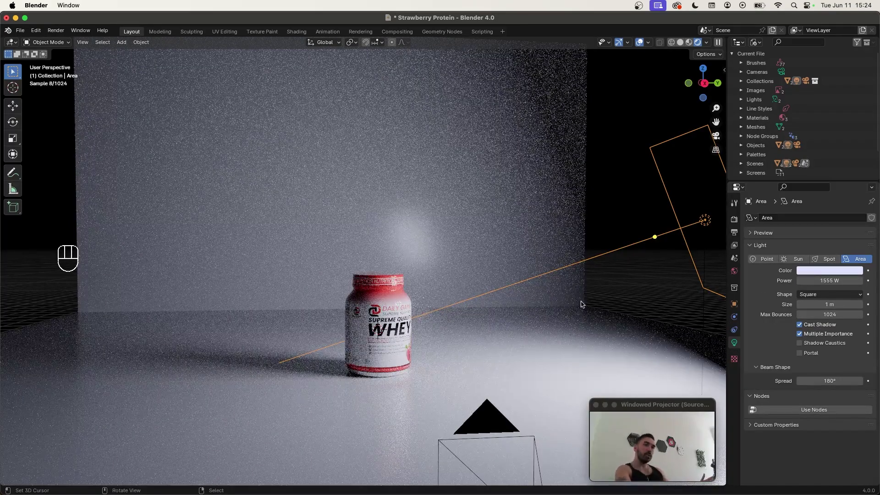
- Add a second area light and raise it straight up above the jar
{"action": "key", "text": "shift+a"}
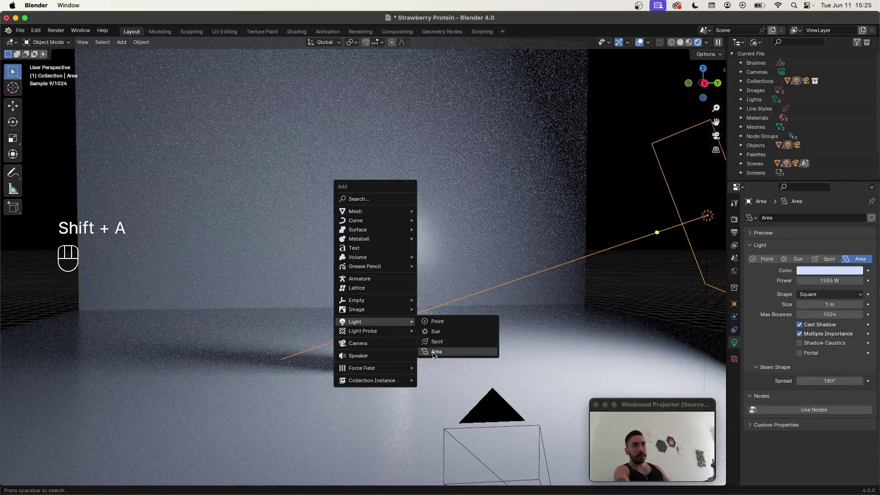
{"action": "key", "text": "g"}
{"action": "key", "text": "z"}
{"action": "double_click", "coordinate": [387, 241]}
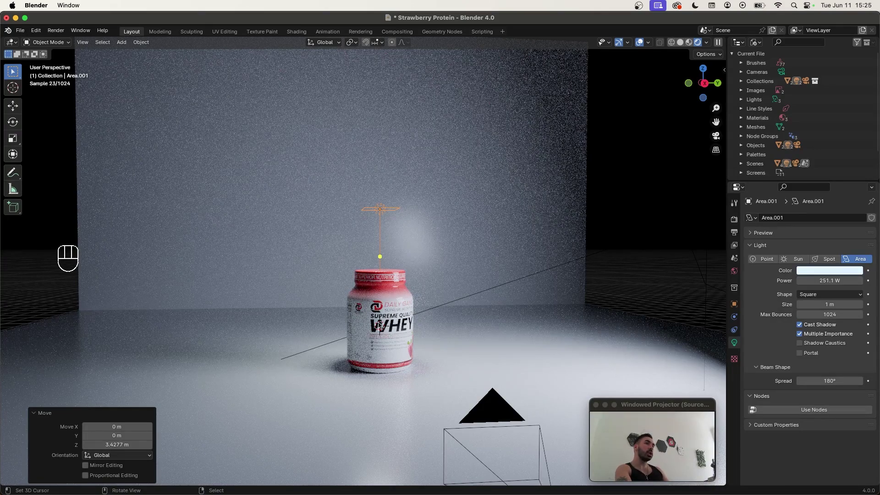
- Check the shot through the camera and slide the light along its own axis
{"action": "key", "text": "KP_0"}
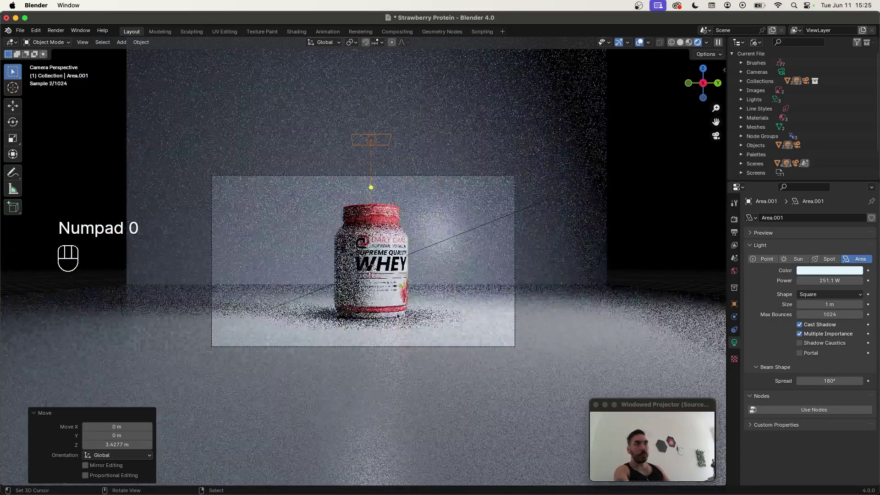
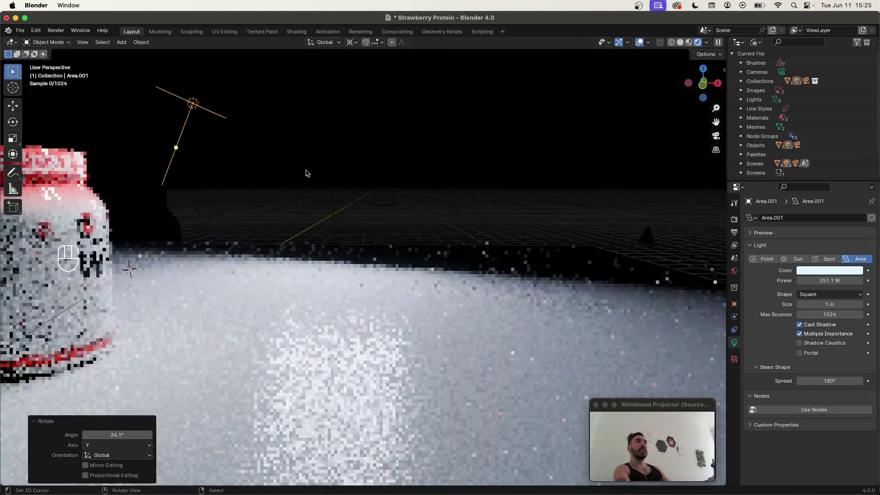
{"action": "key", "text": "g"}
{"action": "key", "text": "z"}
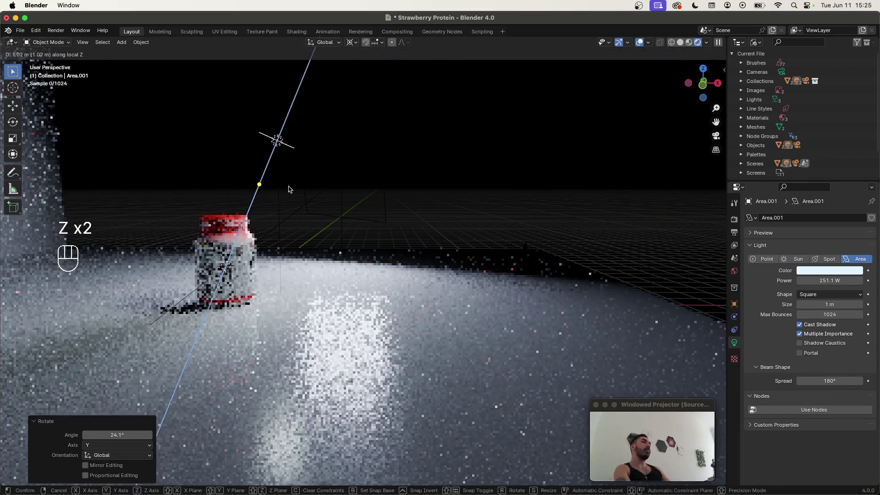
{"action": "key", "text": "KP_2"}
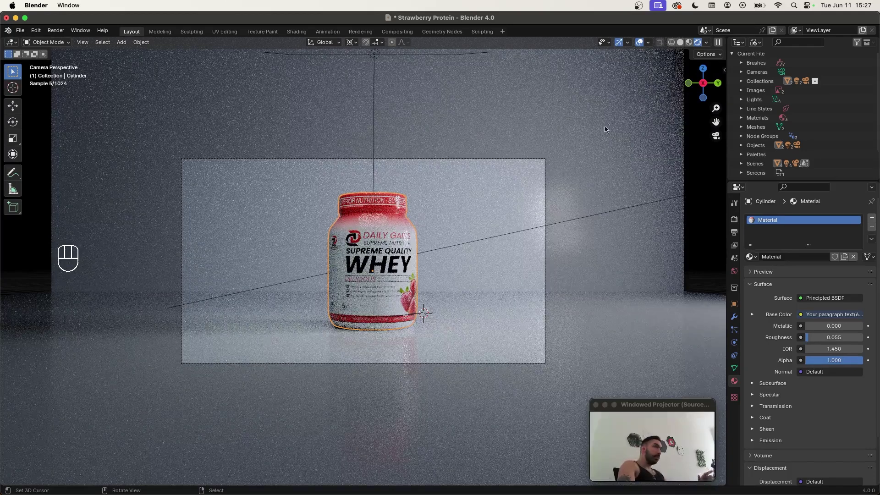
- Duplicate the protein jar with Shift+D
{"action": "left_click", "coordinate": [694, 44]}
{"action": "left_click_drag", "start_coordinate": [385, 244], "coordinate": [421, 261]}
{"action": "key", "text": "shift+d"}
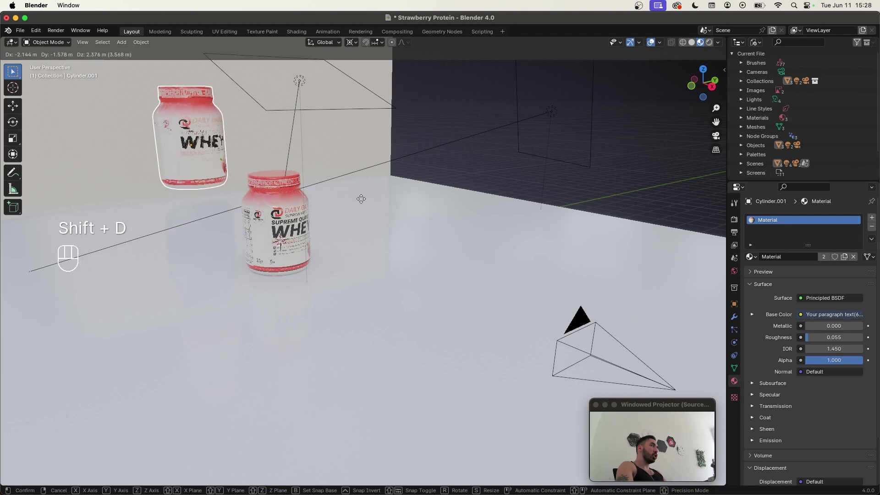
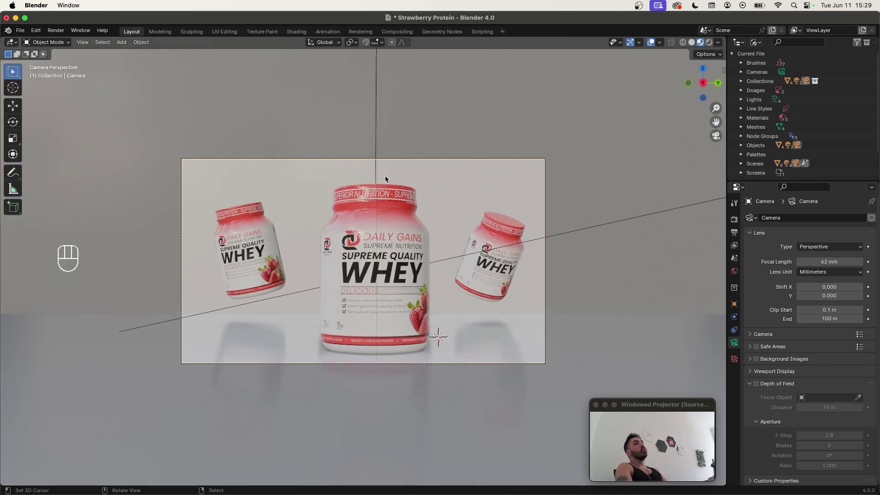
- Move and tilt the copy so it floats to the right in the camera frame
{"action": "right_click", "coordinate": [371, 211]}
{"action": "right_click", "coordinate": [385, 164]}
{"action": "right_click", "coordinate": [392, 159]}
{"action": "key", "text": "g"}
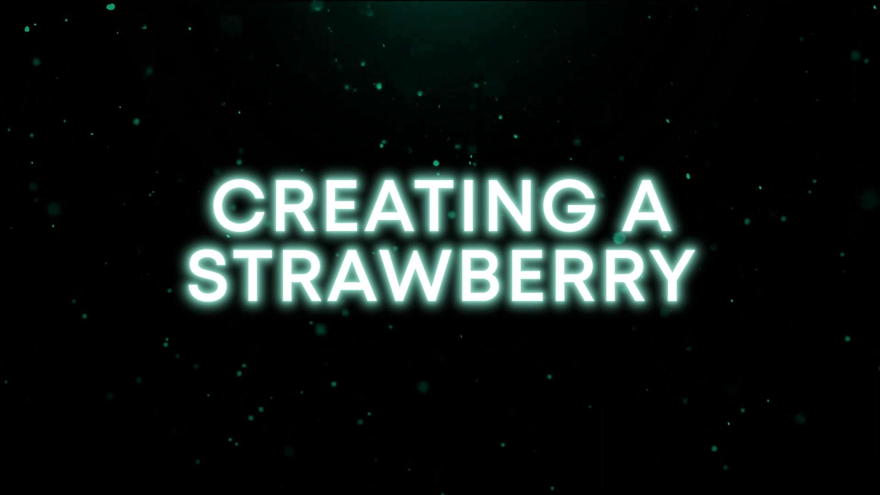
{"action": "left_click_drag", "start_coordinate": [556, 287], "coordinate": [482, 312]}
{"action": "left_click_drag", "start_coordinate": [483, 311], "coordinate": [291, 286]}
{"action": "left_click_drag", "start_coordinate": [292, 286], "coordinate": [277, 293]}
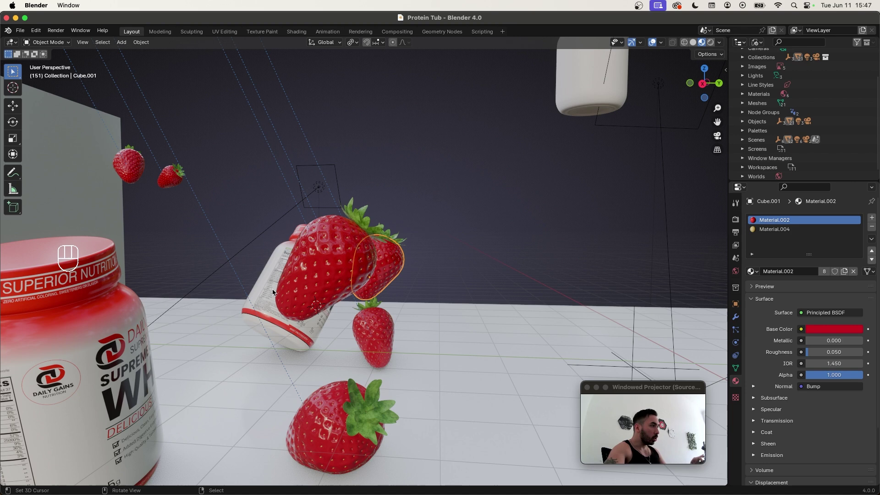
- Add a cube with a Subdivision Surface modifier and taper it into an egg shape
{"action": "left_click_drag", "start_coordinate": [522, 198], "coordinate": [424, 268]}
{"action": "left_click", "coordinate": [456, 241]}
{"action": "left_click", "coordinate": [500, 263]}
{"action": "left_click", "coordinate": [421, 280]}
{"action": "key", "text": "shift+a"}
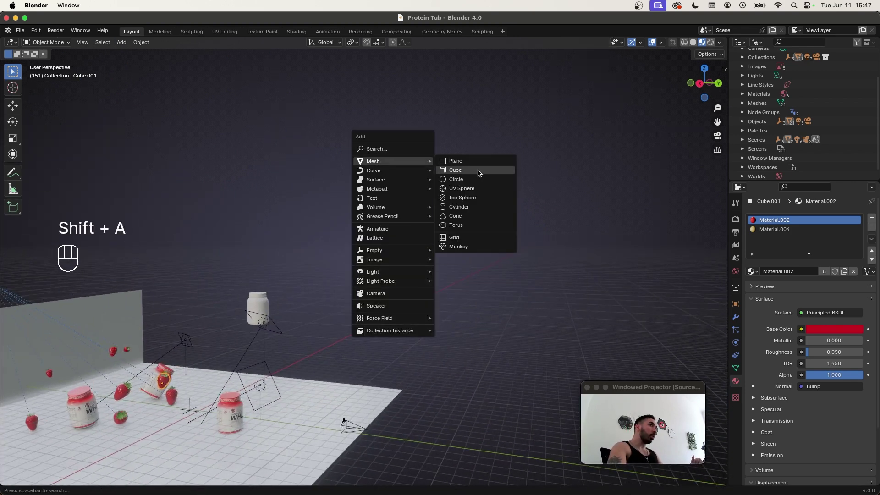
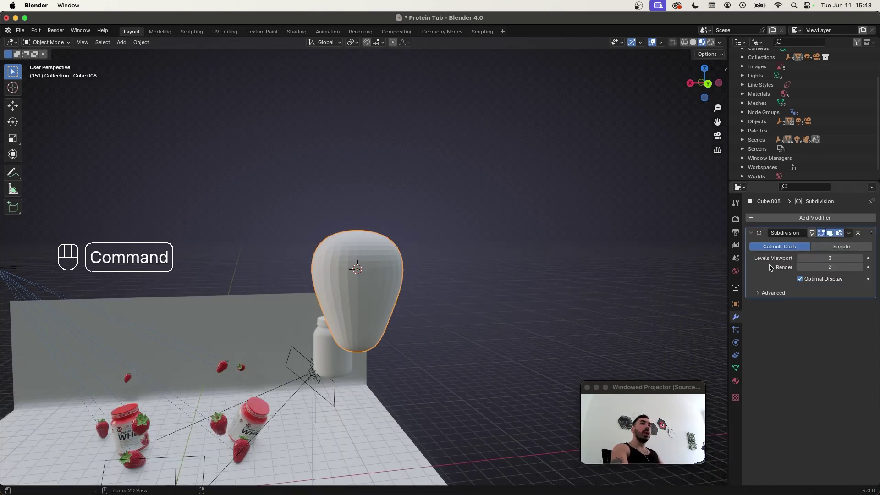
- Apply the Subdivision modifier to bake the dense geometry and enter Edit Mode
{"action": "key", "text": "super+a"}
{"action": "key", "text": "Tab"}
{"action": "middle_click", "coordinate": [391, 275]}
{"action": "key", "text": "alt+Tab"}
{"action": "left_click", "coordinate": [368, 244]}
{"action": "left_click", "coordinate": [368, 263]}
{"action": "left_click", "coordinate": [373, 294]}
{"action": "left_click", "coordinate": [373, 319]}
{"action": "key", "text": "super+z"}
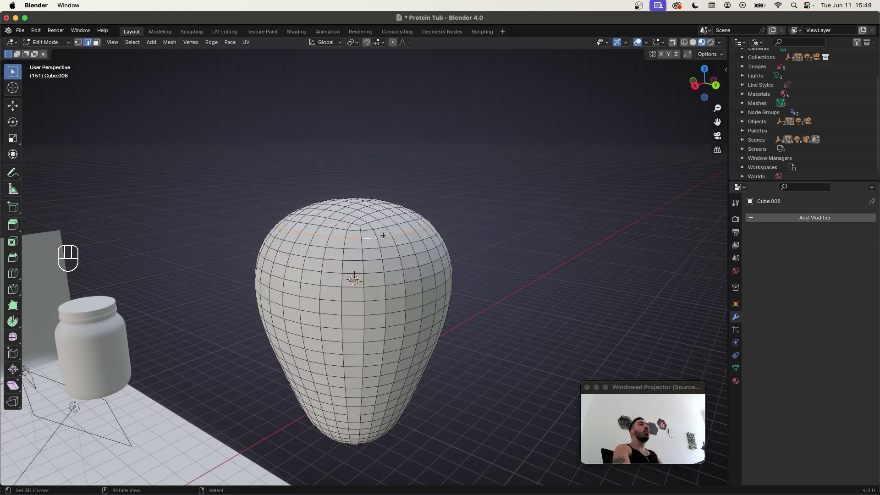
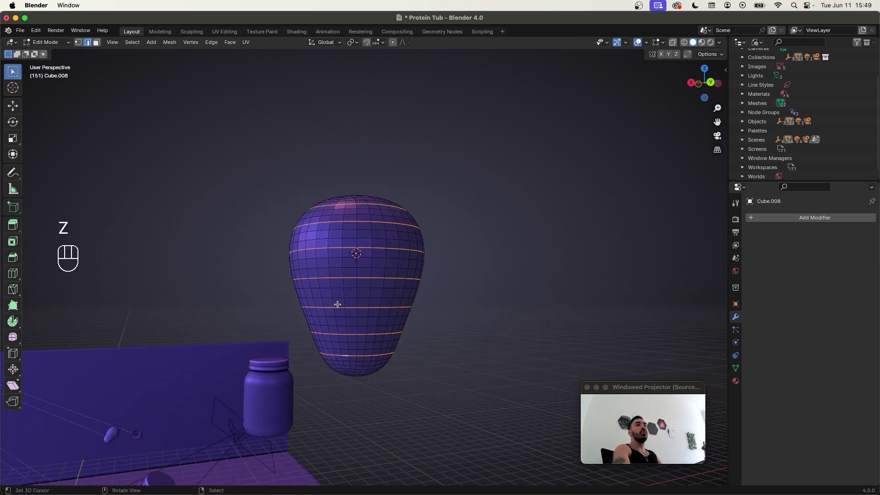
- Dissolve alternate edge loops and add a Decimate modifier set to Un-Subdivide, 1 iteration
{"action": "key", "text": "x"}
{"action": "left_click_drag", "start_coordinate": [299, 238], "coordinate": [332, 219]}
{"action": "key", "text": "2"}
{"action": "right_click", "coordinate": [333, 215]}
{"action": "left_click", "coordinate": [344, 385]}
{"action": "left_click_drag", "start_coordinate": [347, 372], "coordinate": [352, 342]}
{"action": "key", "text": "shift+,"}
{"action": "left_click", "coordinate": [347, 369]}
{"action": "key", "text": "super+z"}
{"action": "left_click_drag", "start_coordinate": [132, 46], "coordinate": [248, 195]}
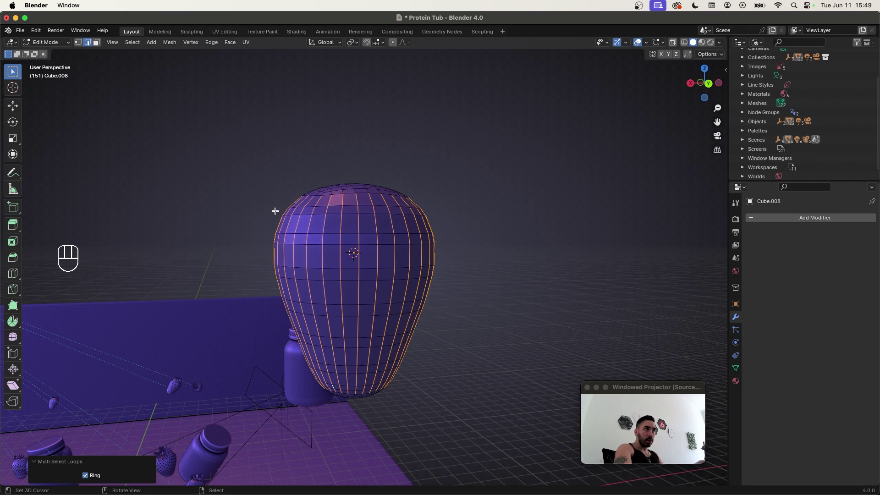
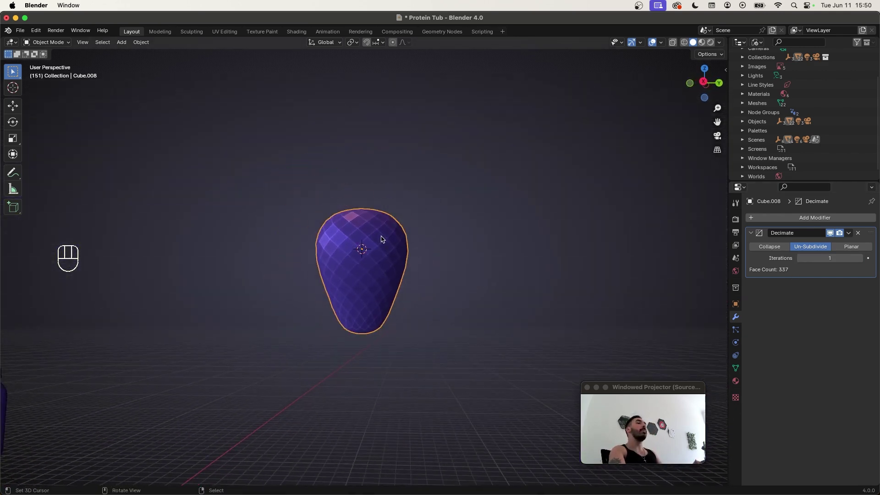
- Select all the body's edges and bevel them into a lattice of strips (Ctrl+B)
{"action": "left_click_drag", "start_coordinate": [853, 235], "coordinate": [808, 248]}
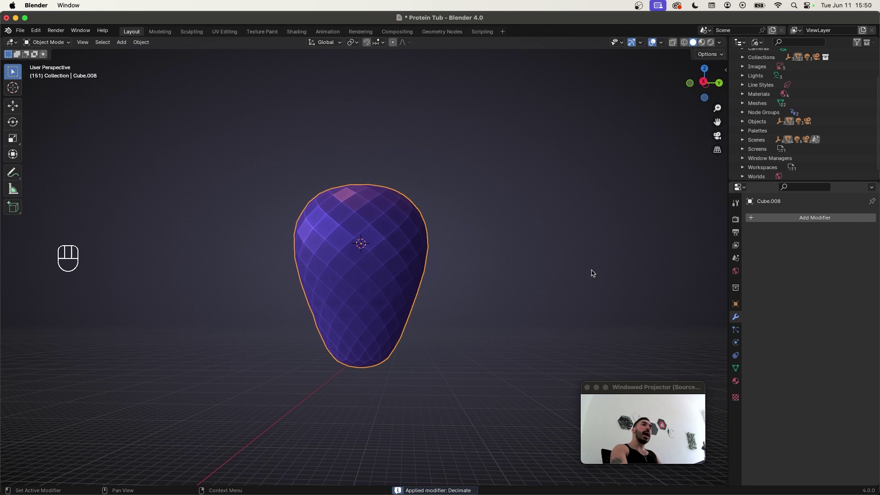
{"action": "key", "text": "Tab"}
{"action": "left_click_drag", "start_coordinate": [404, 234], "coordinate": [382, 253]}
{"action": "key", "text": "3"}
{"action": "key", "text": "a"}
{"action": "key", "text": "a"}
{"action": "left_click_drag", "start_coordinate": [387, 258], "coordinate": [387, 269]}
{"action": "middle_click", "coordinate": [381, 267]}
{"action": "key", "text": "super+b"}
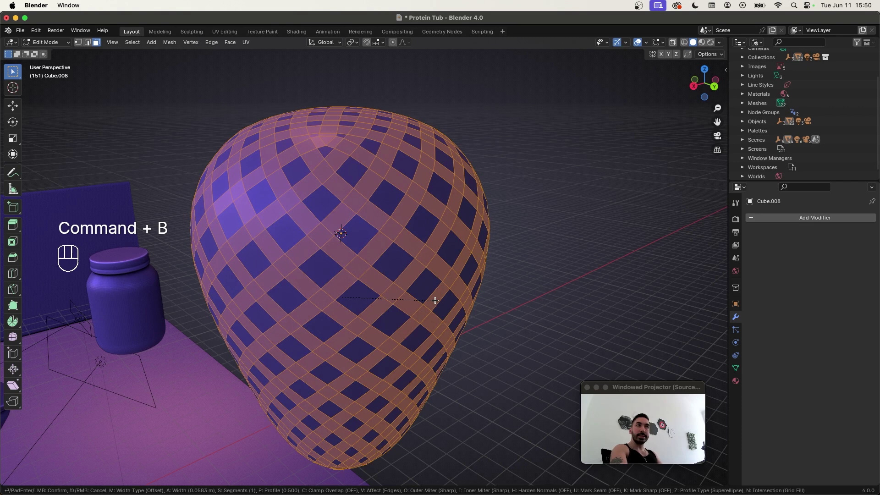
{"action": "left_click", "coordinate": [433, 300]}
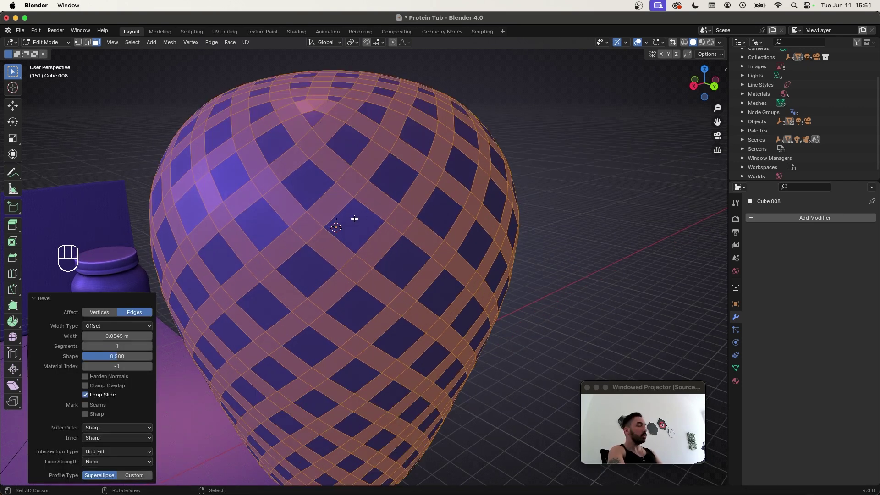
- Redo the bevel several times to settle on the strip width
{"action": "key", "text": "super+z"}
{"action": "key", "text": "3"}
{"action": "key", "text": "super+b"}
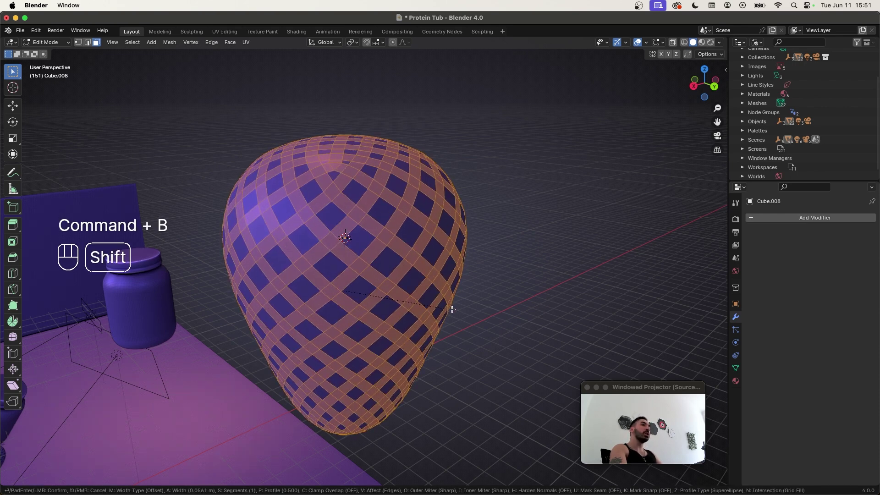
{"action": "left_click", "coordinate": [455, 311]}
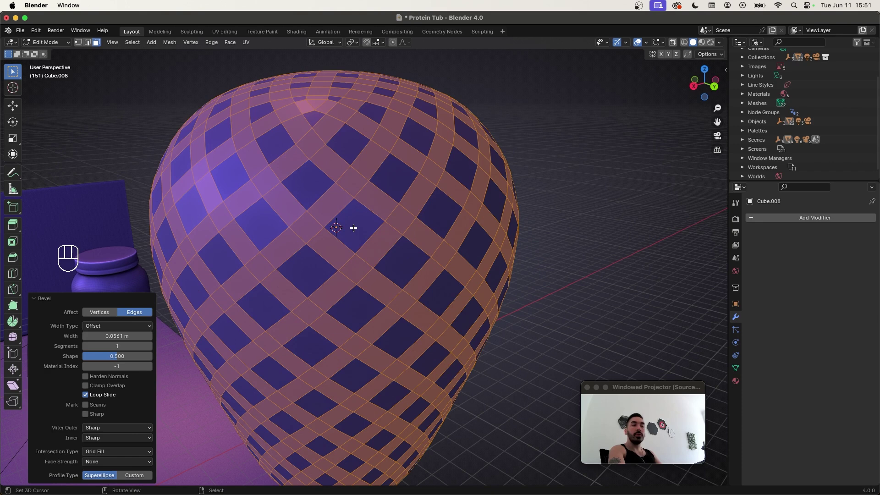
{"action": "key", "text": "super+1"}
{"action": "key", "text": "super+b"}
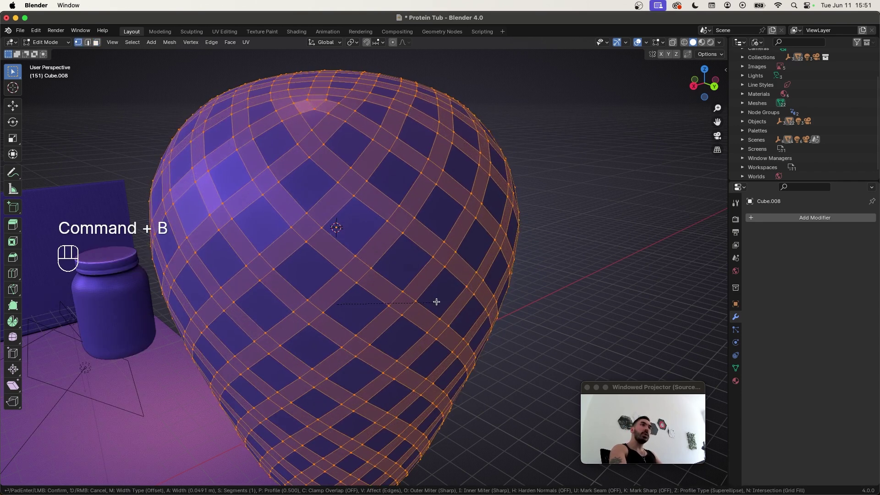
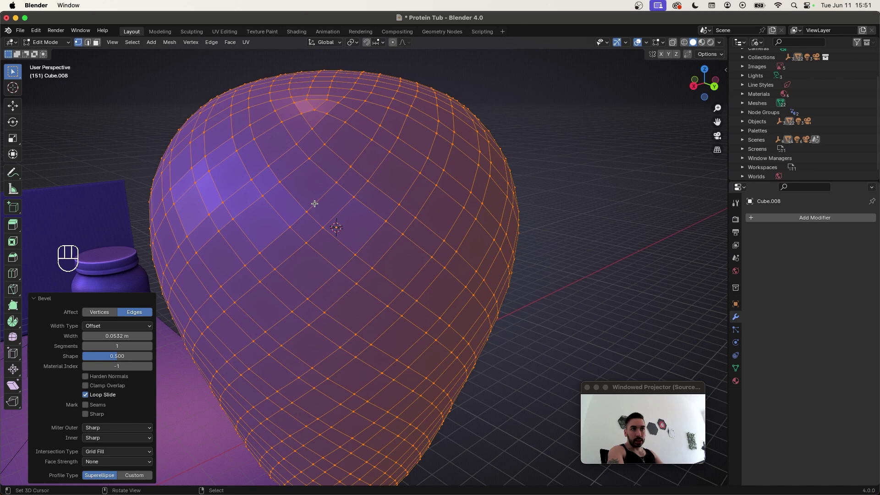
{"action": "key", "text": "super+z"}
{"action": "key", "text": "super+b"}
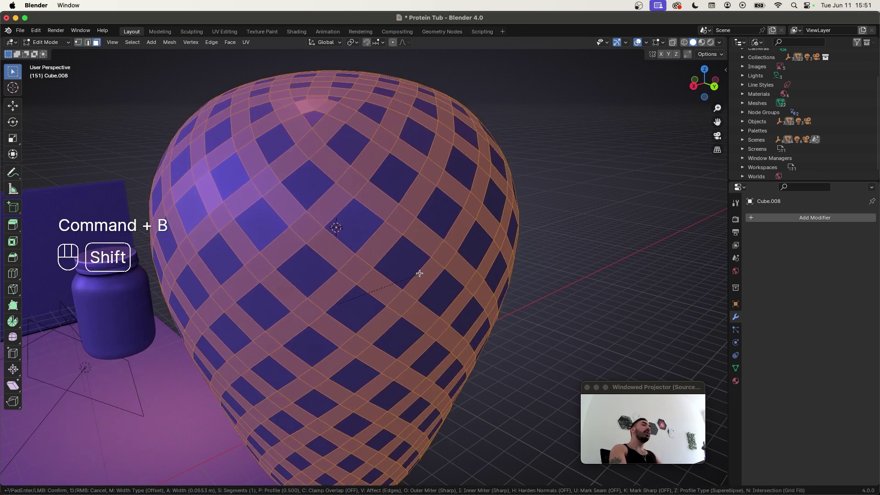
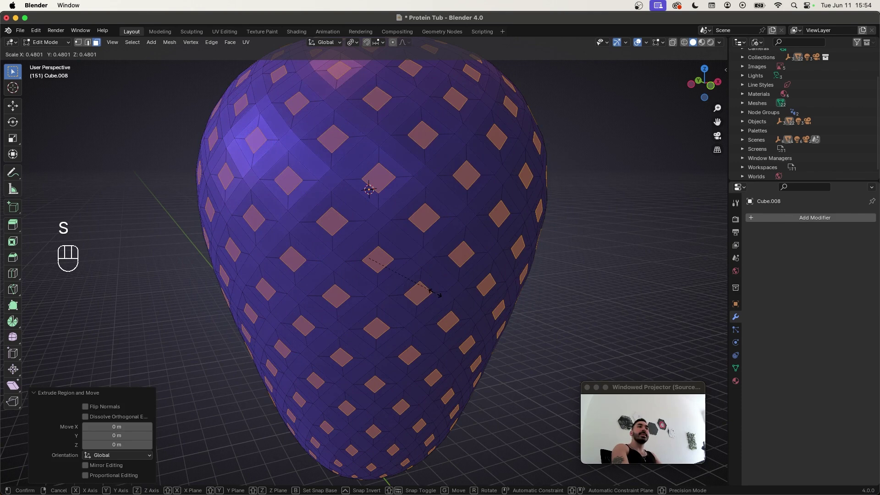
- Add a Subdivision modifier at level 2 to smooth the faceted body
{"action": "key", "text": "Tab"}
{"action": "key", "text": "super+1"}
{"action": "key", "text": "super+2"}
{"action": "key", "text": "Tab"}
{"action": "key", "text": "Tab"}
{"action": "left_click", "coordinate": [143, 47]}
{"action": "key", "text": "Tab"}
- Shrink the diamond faces inward with Alt+S to form seed dimples, back in Object Mode
{"action": "double_click", "coordinate": [372, 242]}
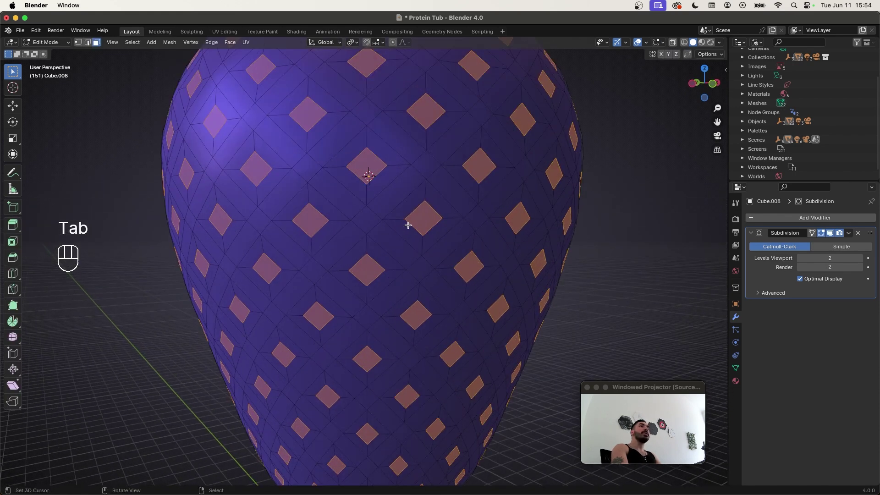
{"action": "key", "text": "alt+s"}
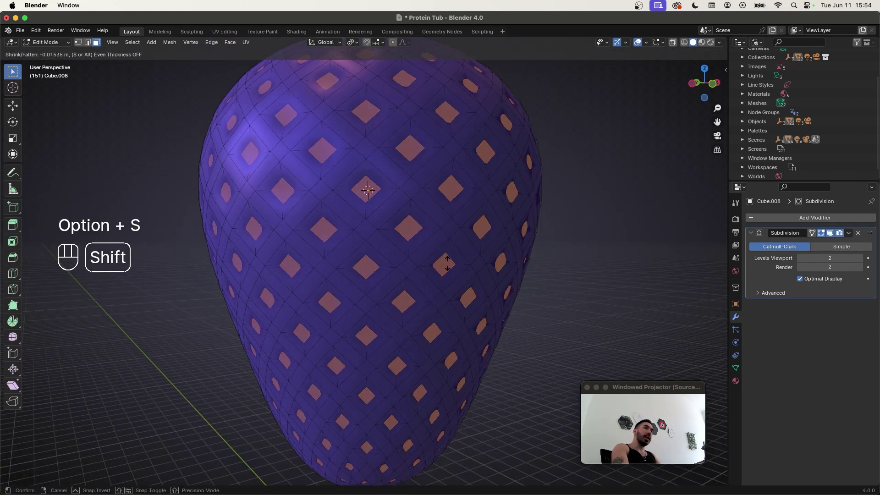
{"action": "left_click", "coordinate": [451, 271]}
{"action": "key", "text": "Tab"}
{"action": "left_click_drag", "start_coordinate": [360, 272], "coordinate": [443, 298]}
{"action": "left_click_drag", "start_coordinate": [376, 262], "coordinate": [353, 258]}
{"action": "left_click_drag", "start_coordinate": [413, 292], "coordinate": [338, 281]}
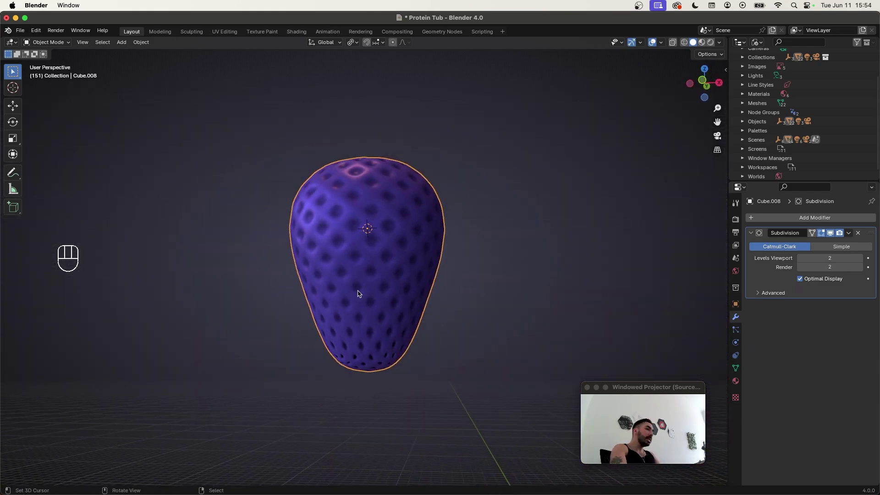
- Shrink the seed pocket faces, extrude them and push the seeds outward with Alt+S
{"action": "key", "text": "Tab"}
{"action": "key", "text": "z"}
{"action": "left_click", "coordinate": [381, 292]}
{"action": "middle_click", "coordinate": [420, 316]}
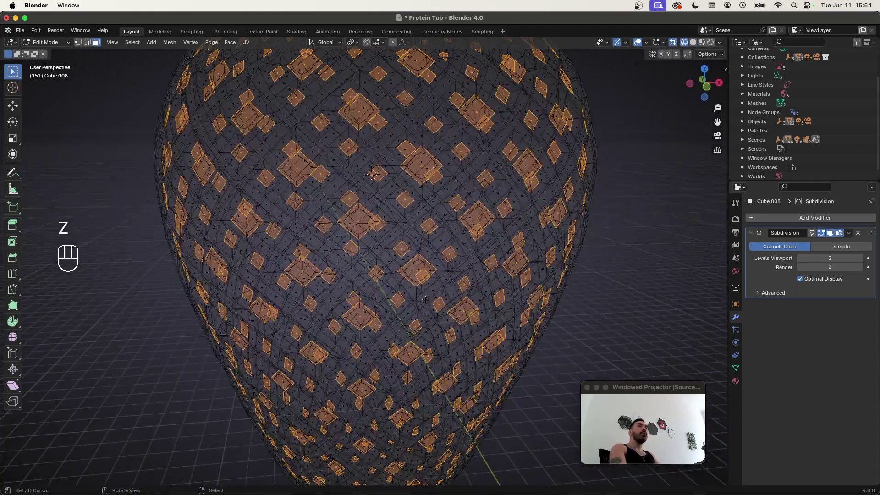
{"action": "key", "text": "s"}
{"action": "key", "text": "shift+z"}
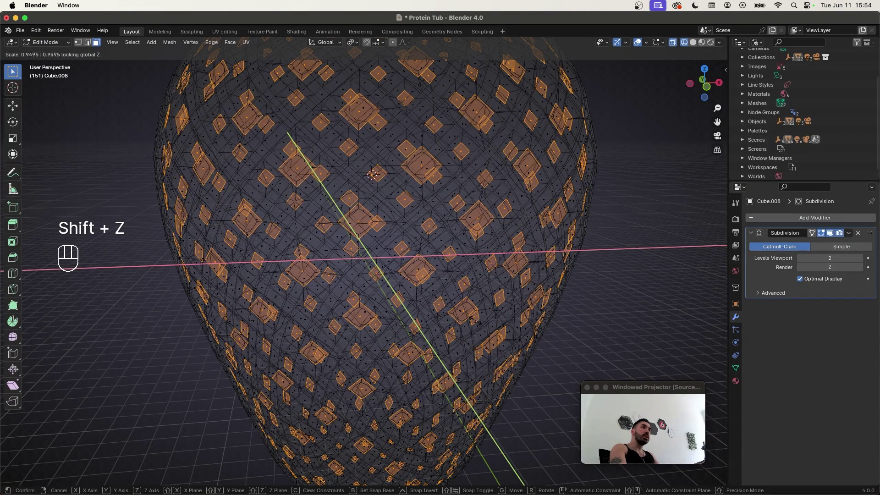
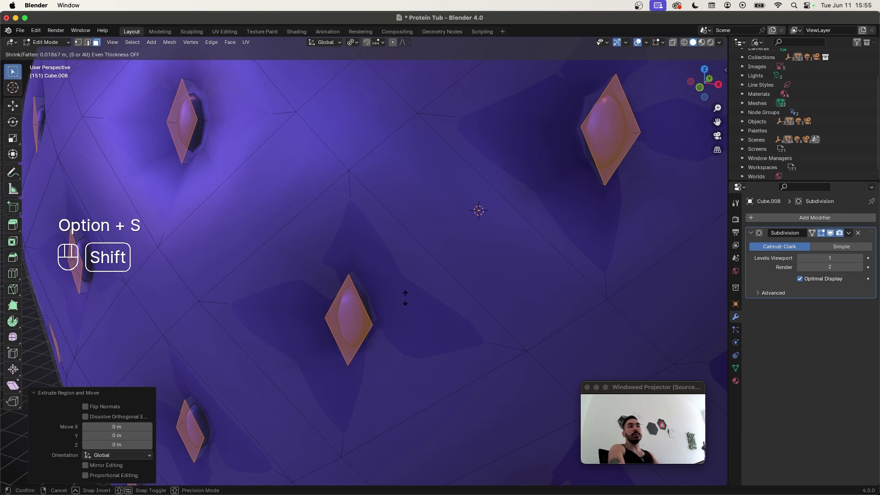
{"action": "key", "text": "super+z"}
{"action": "key", "text": "s"}
{"action": "left_click", "coordinate": [389, 323]}
- Inspect the raised seeds in wireframe and reselect them for a separate Seed material
{"action": "key", "text": "Tab"}
{"action": "left_click_drag", "start_coordinate": [396, 308], "coordinate": [425, 327]}
{"action": "middle_click", "coordinate": [425, 327]}
{"action": "middle_click", "coordinate": [427, 339]}
{"action": "left_click_drag", "start_coordinate": [425, 325], "coordinate": [408, 328]}
{"action": "key", "text": "Tab"}
{"action": "left_click_drag", "start_coordinate": [418, 301], "coordinate": [404, 299]}
{"action": "middle_click", "coordinate": [434, 221]}
{"action": "key", "text": "z"}
{"action": "left_click", "coordinate": [387, 279]}
{"action": "middle_click", "coordinate": [385, 278]}
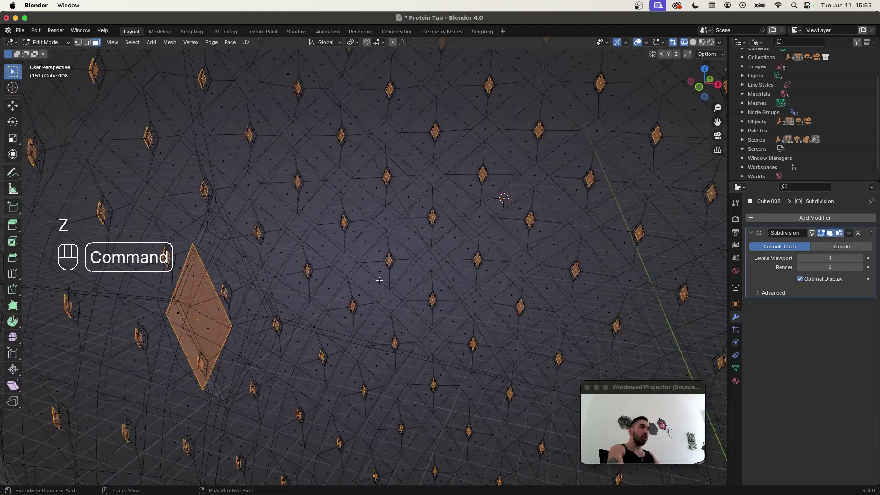
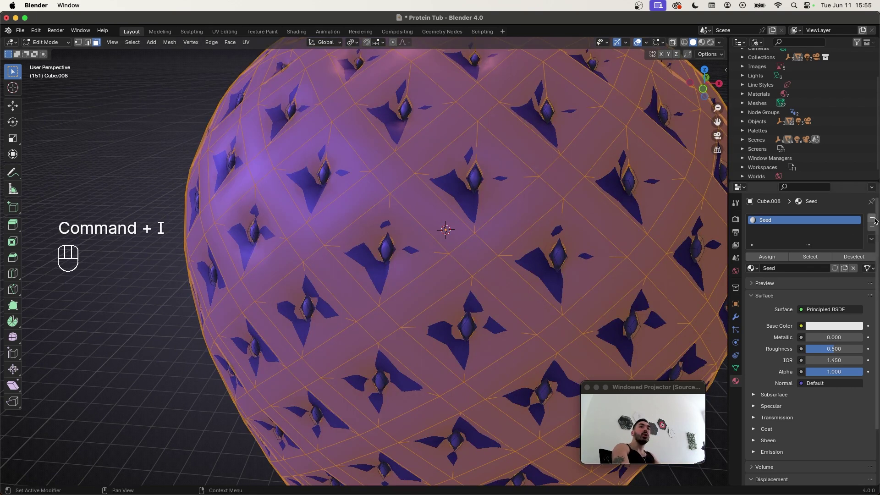
- Set the Red material's Base Color to red and the Seed material to a pale tan
{"action": "left_click_drag", "start_coordinate": [770, 273], "coordinate": [769, 311]}
{"action": "left_click_drag", "start_coordinate": [774, 276], "coordinate": [791, 283]}
{"action": "key", "text": "Tab"}
{"action": "key", "text": "Tab"}
{"action": "left_click", "coordinate": [708, 45]}
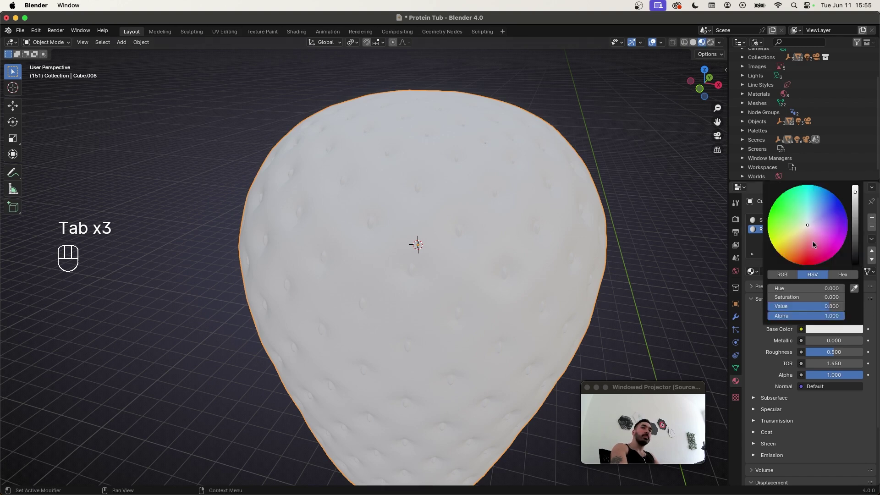
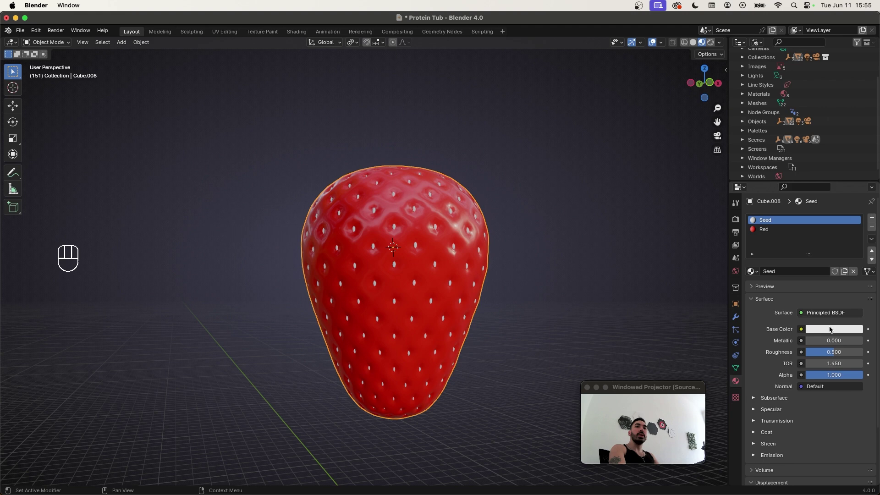
{"action": "left_click_drag", "start_coordinate": [839, 331], "coordinate": [823, 260]}
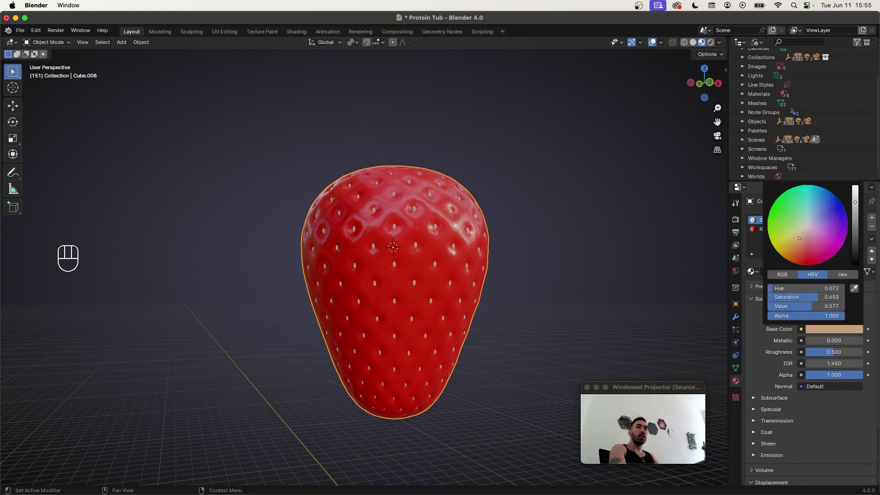
- Review the coloured strawberry in the viewport and save the file
{"action": "middle_click", "coordinate": [378, 208]}
{"action": "right_click", "coordinate": [367, 204]}
{"action": "middle_click", "coordinate": [371, 216]}
{"action": "right_click", "coordinate": [396, 200]}
{"action": "left_click_drag", "start_coordinate": [401, 220], "coordinate": [389, 235]}
{"action": "key", "text": "shift+s"}
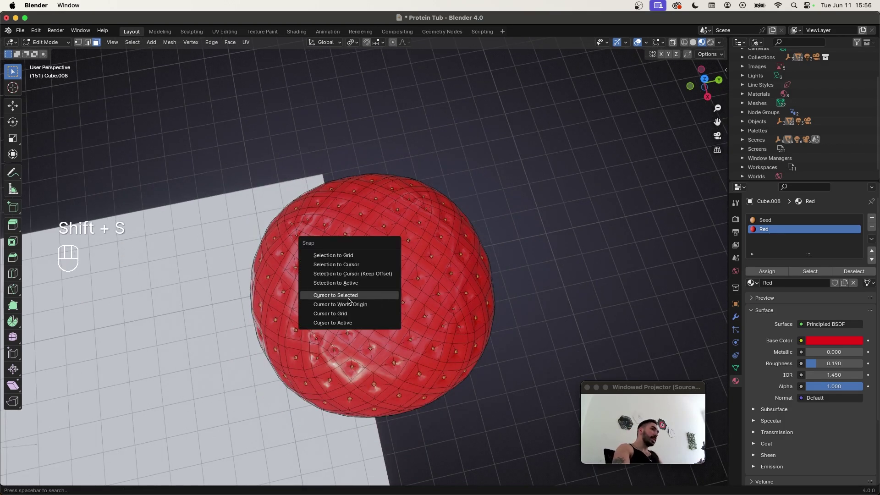
- Snap the 3D cursor to the selection and bring up the Add menu for a new Plane
{"action": "left_click", "coordinate": [397, 281]}
{"action": "key", "text": "Tab"}
{"action": "left_click", "coordinate": [410, 265]}
{"action": "key", "text": "shift+a"}
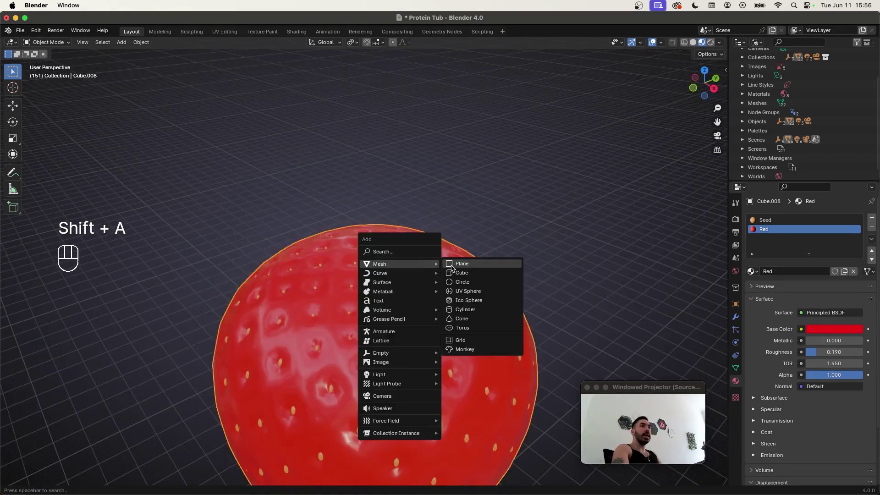
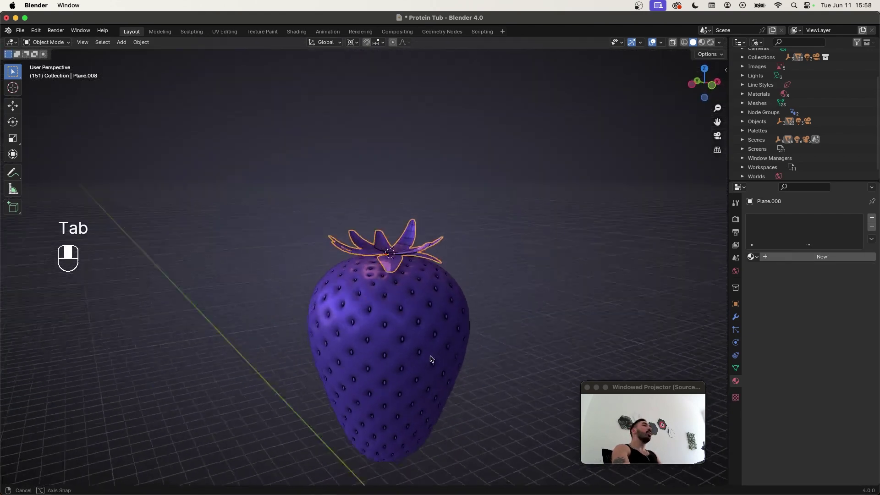
- Reopen the leaf crown mesh in edge select mode to shape the calyx leaves
{"action": "left_click_drag", "start_coordinate": [379, 258], "coordinate": [371, 273]}
{"action": "key", "text": "Tab"}
{"action": "left_click_drag", "start_coordinate": [381, 264], "coordinate": [418, 261]}
{"action": "left_click_drag", "start_coordinate": [412, 254], "coordinate": [407, 238]}
{"action": "key", "text": "2"}
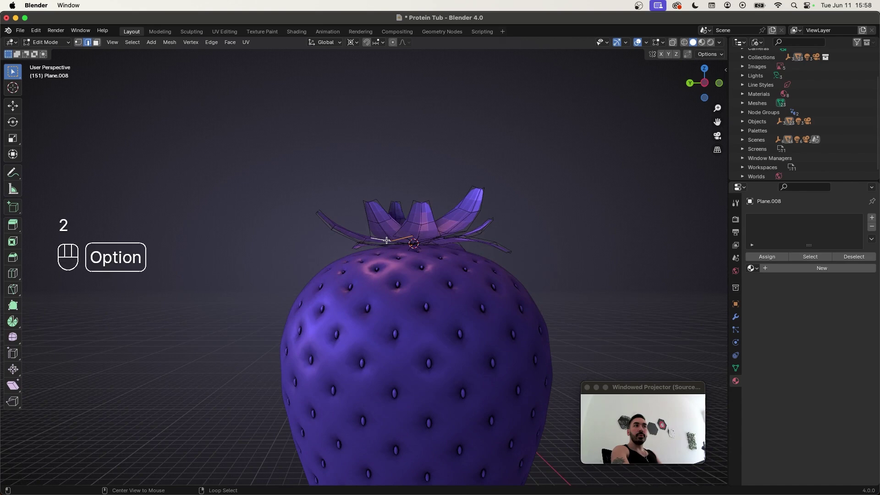
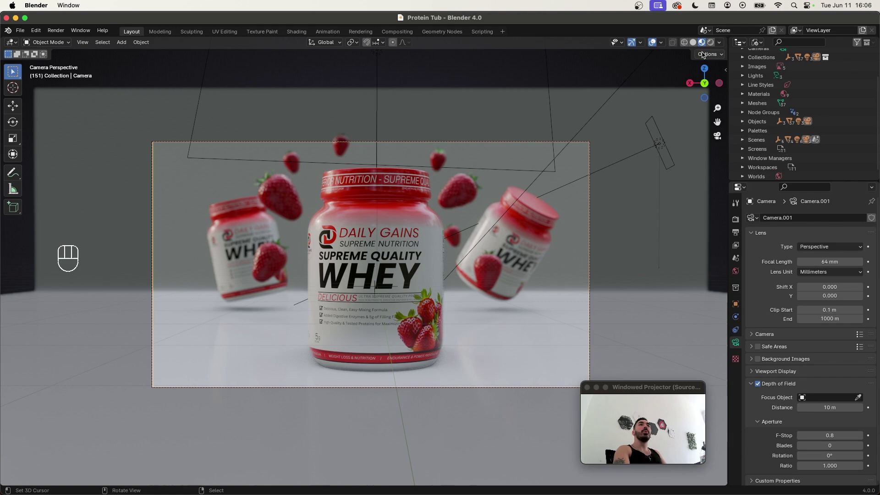
- Adjust the area light's Power and show the Cycles render sampling settings
{"action": "left_click", "coordinate": [715, 47]}
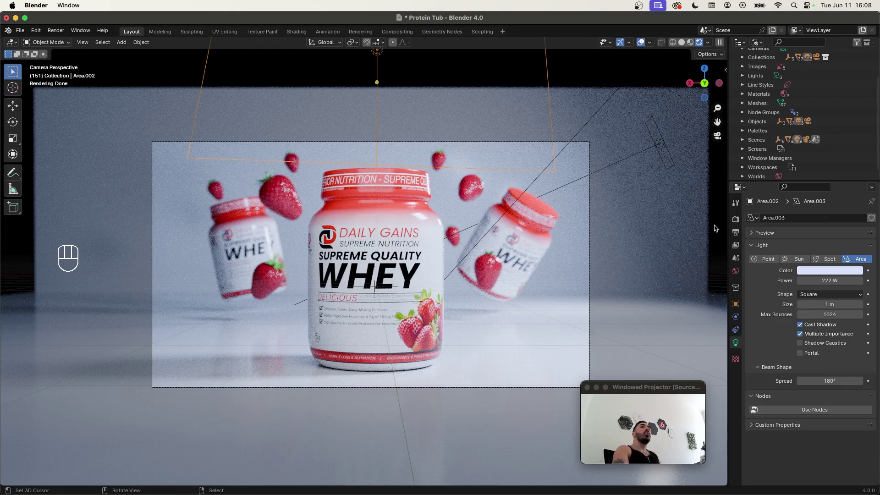
{"action": "left_click", "coordinate": [742, 224]}
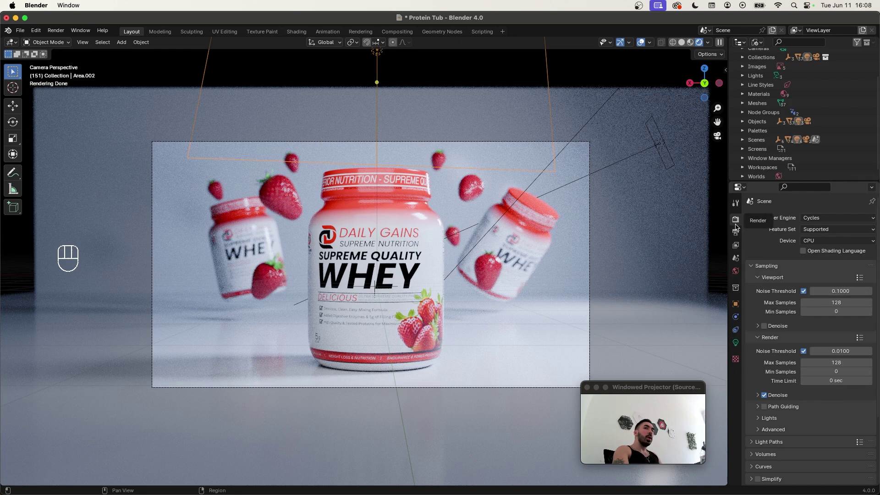